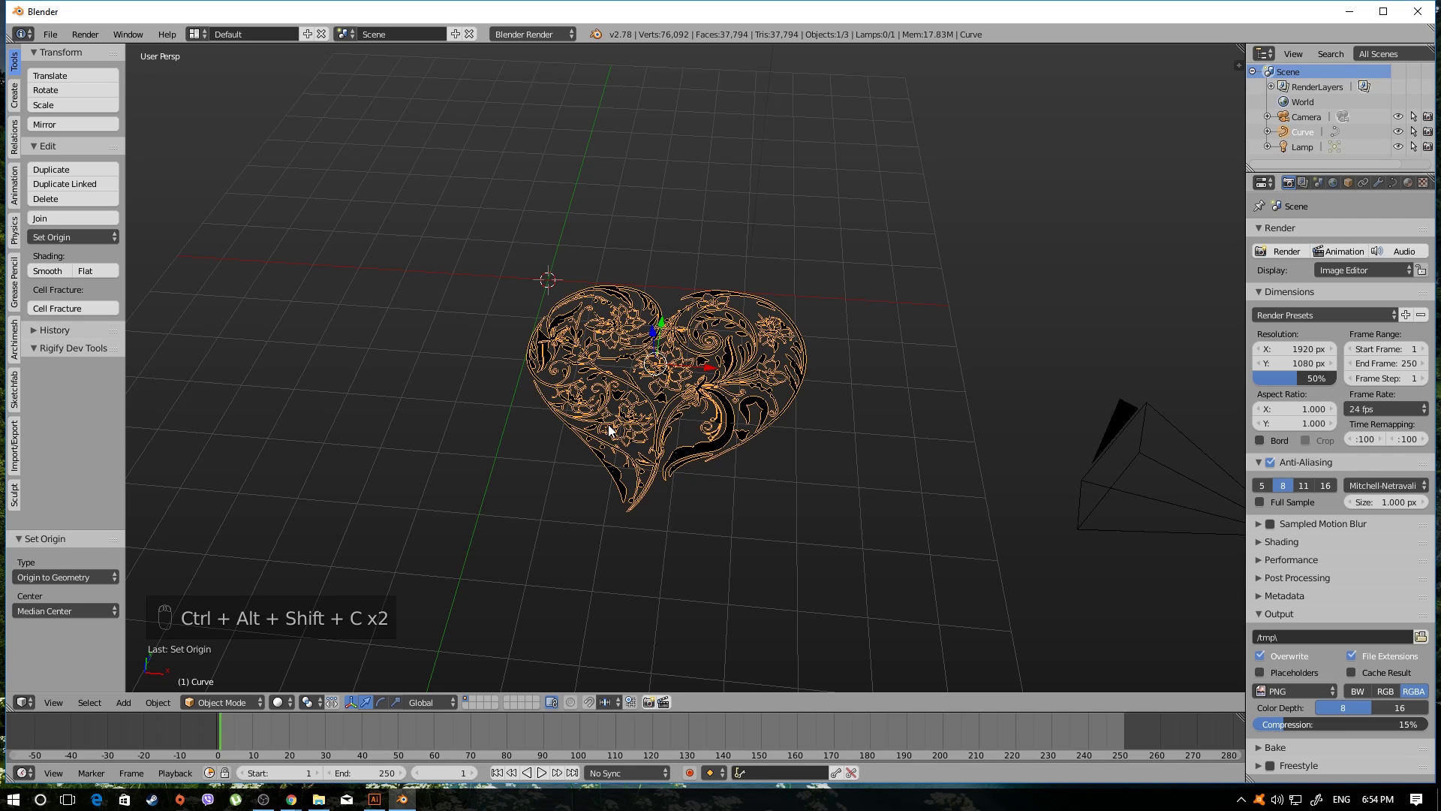
# Shift the heart ornament along the Y axis and review it from an angle
pyautogui.moveTo(718, 369); pyautogui.dragTo(594, 280)
pyautogui.moveTo(655, 342); pyautogui.dragTo(513, 356)
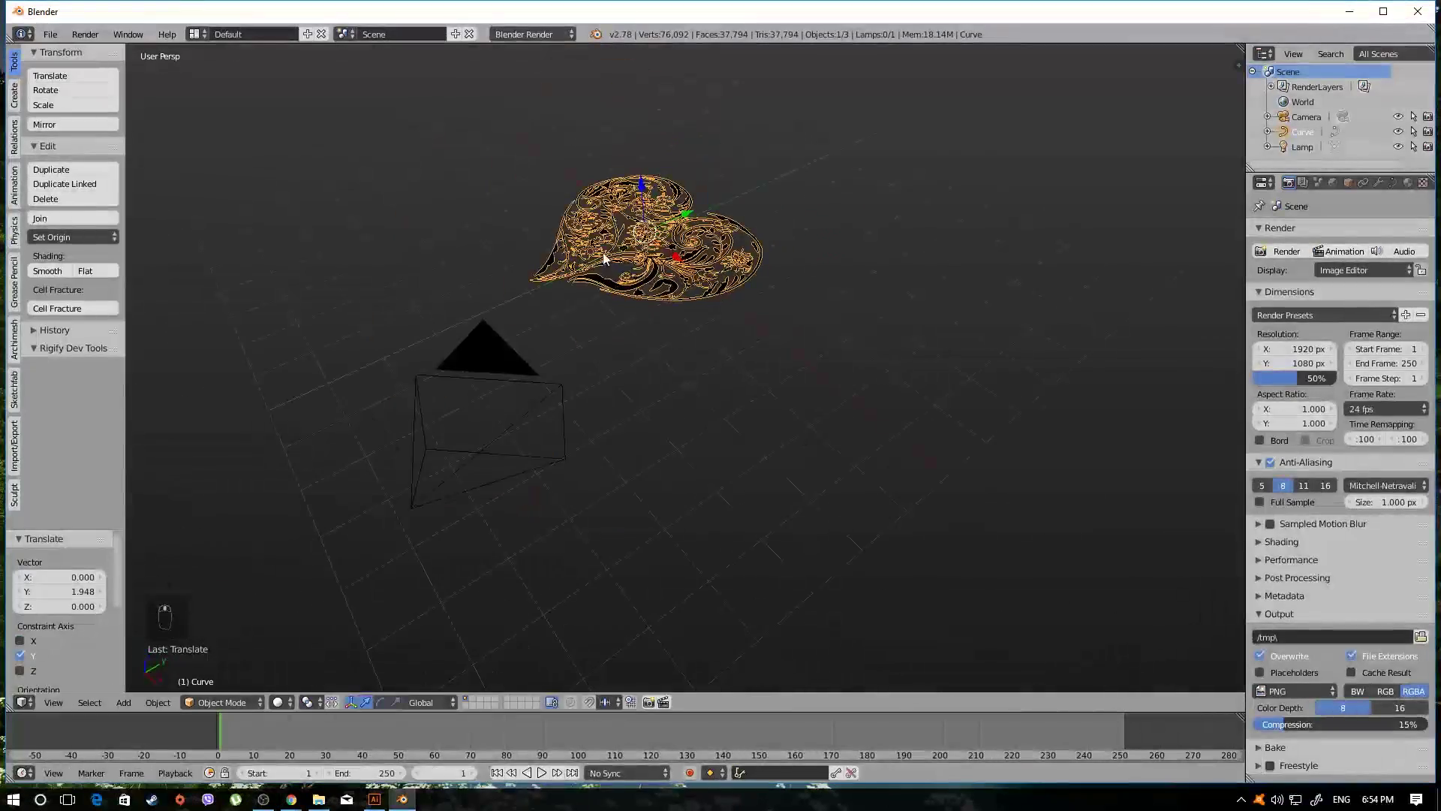
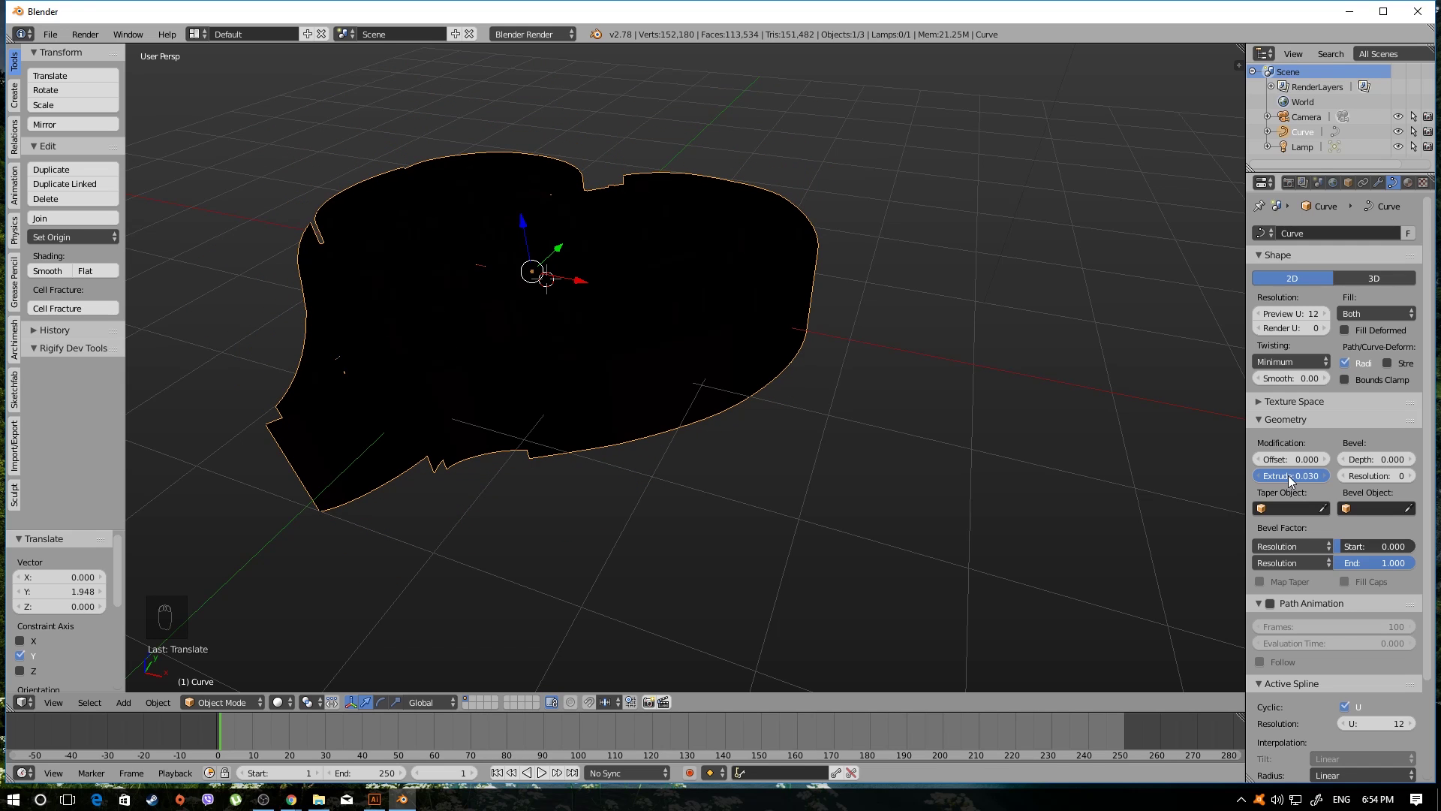
# Lower the heart curve's Extrude depth back to 0.000 and enter Edit Mode on its points
pyautogui.middleClick(587, 408)
pyautogui.moveTo(587, 409); pyautogui.dragTo(510, 308)
pyautogui.moveTo(725, 305); pyautogui.dragTo(708, 348)
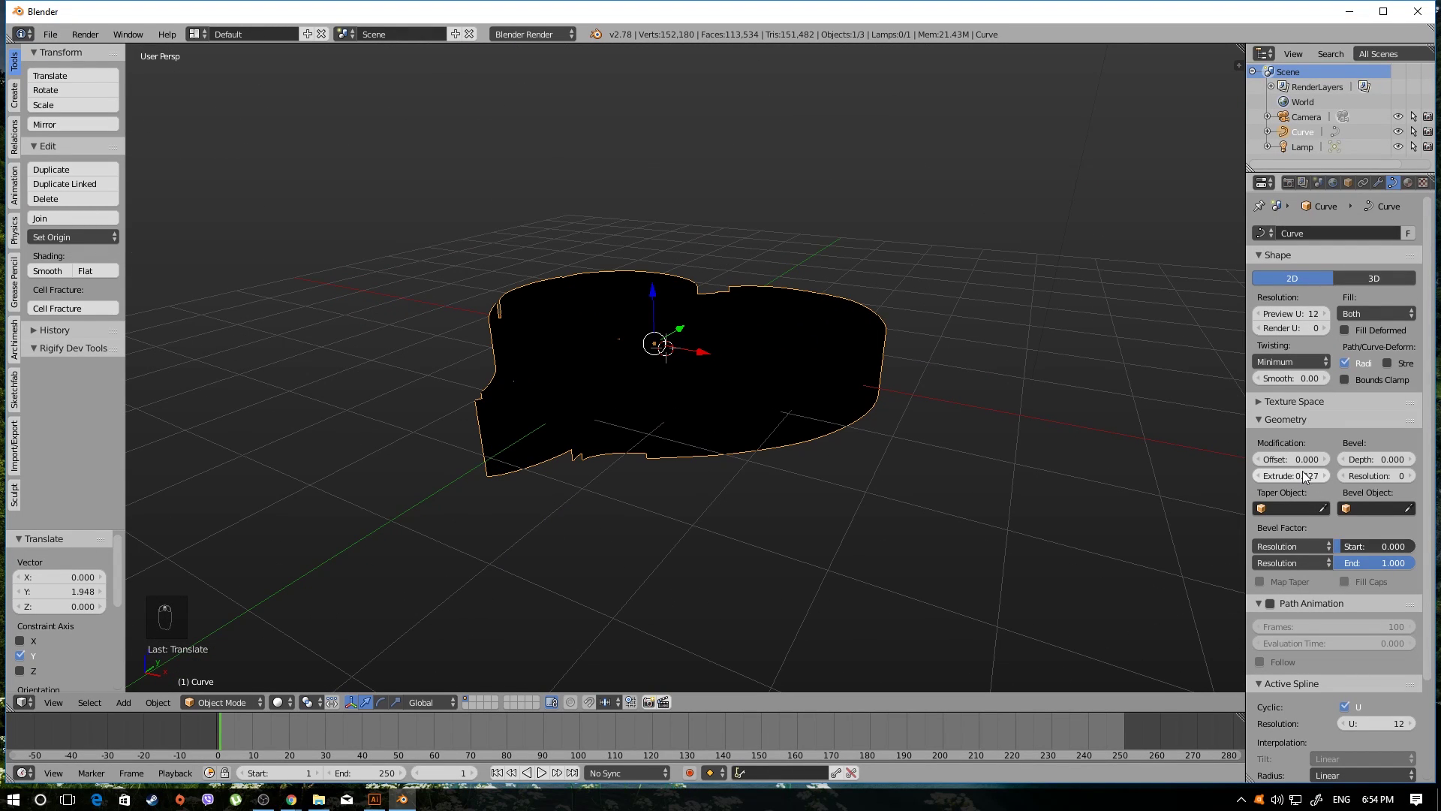
pyautogui.moveTo(1308, 478); pyautogui.dragTo(522, 291)
pyautogui.moveTo(522, 290); pyautogui.dragTo(572, 360)
pyautogui.moveTo(609, 338); pyautogui.dragTo(675, 354)
pyautogui.press('Tab')
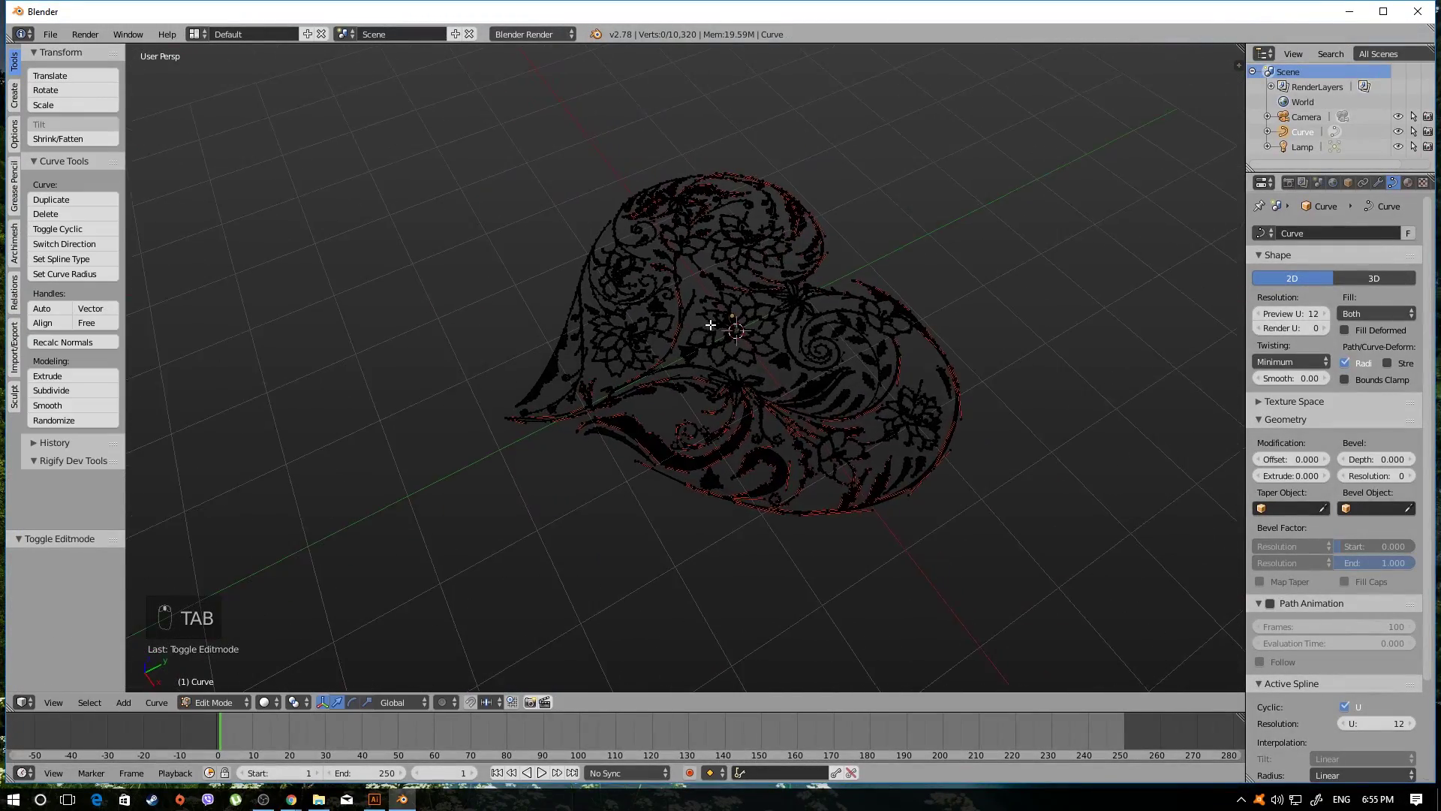
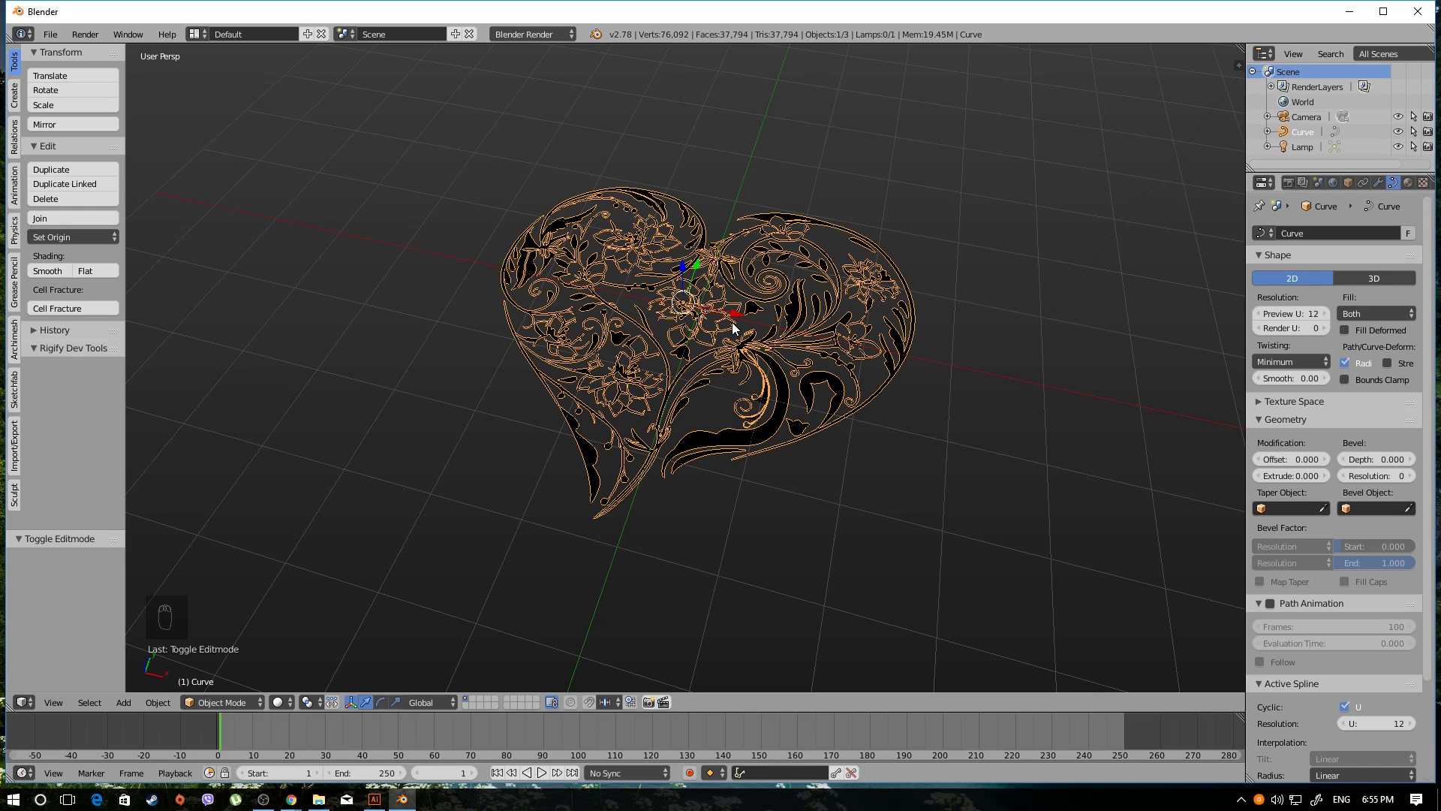
# Orbit the view around the flat heart curve
pyautogui.middleClick(741, 325)
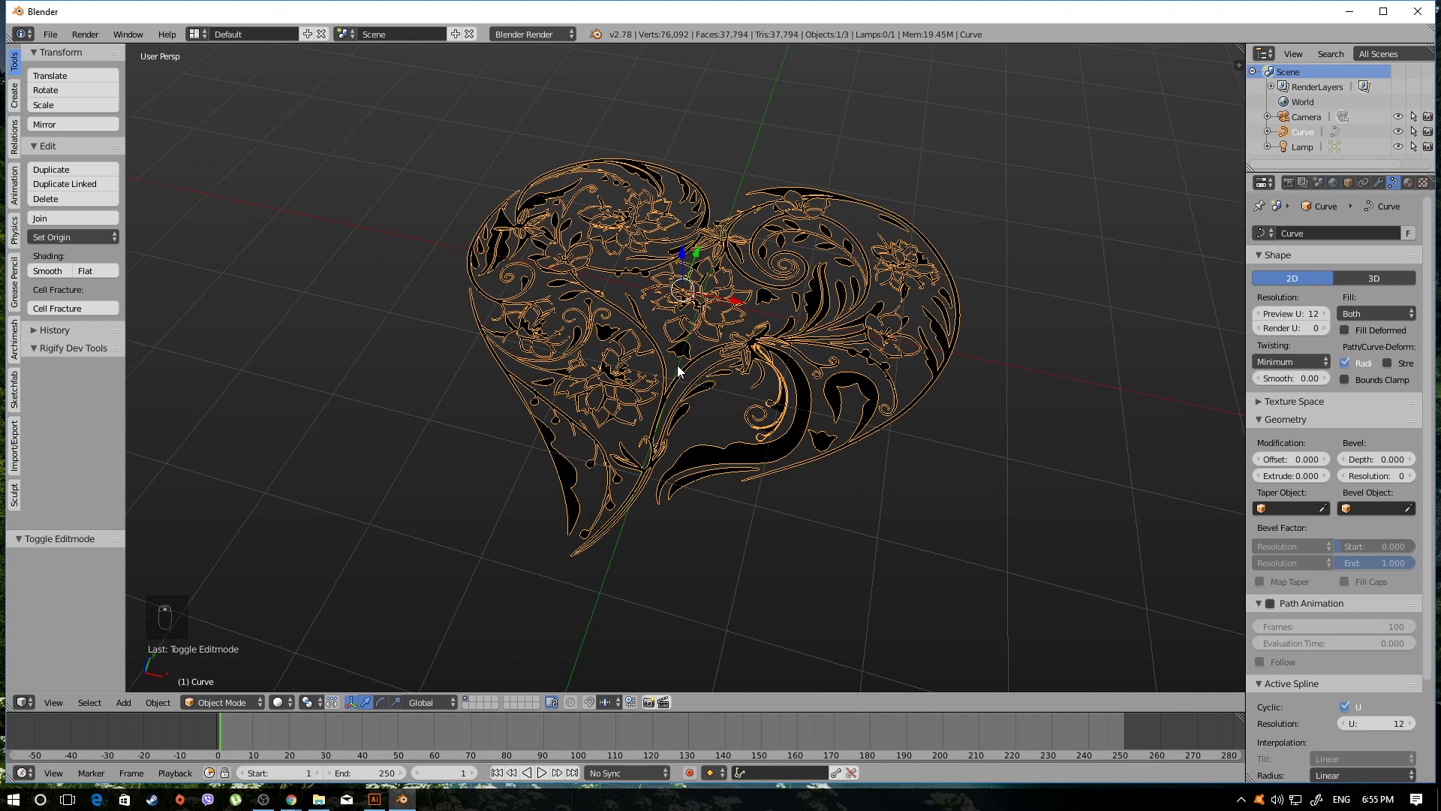
# Convert the heart curve to a mesh via Alt+C and enter Edit Mode on it
pyautogui.press('alt+c')
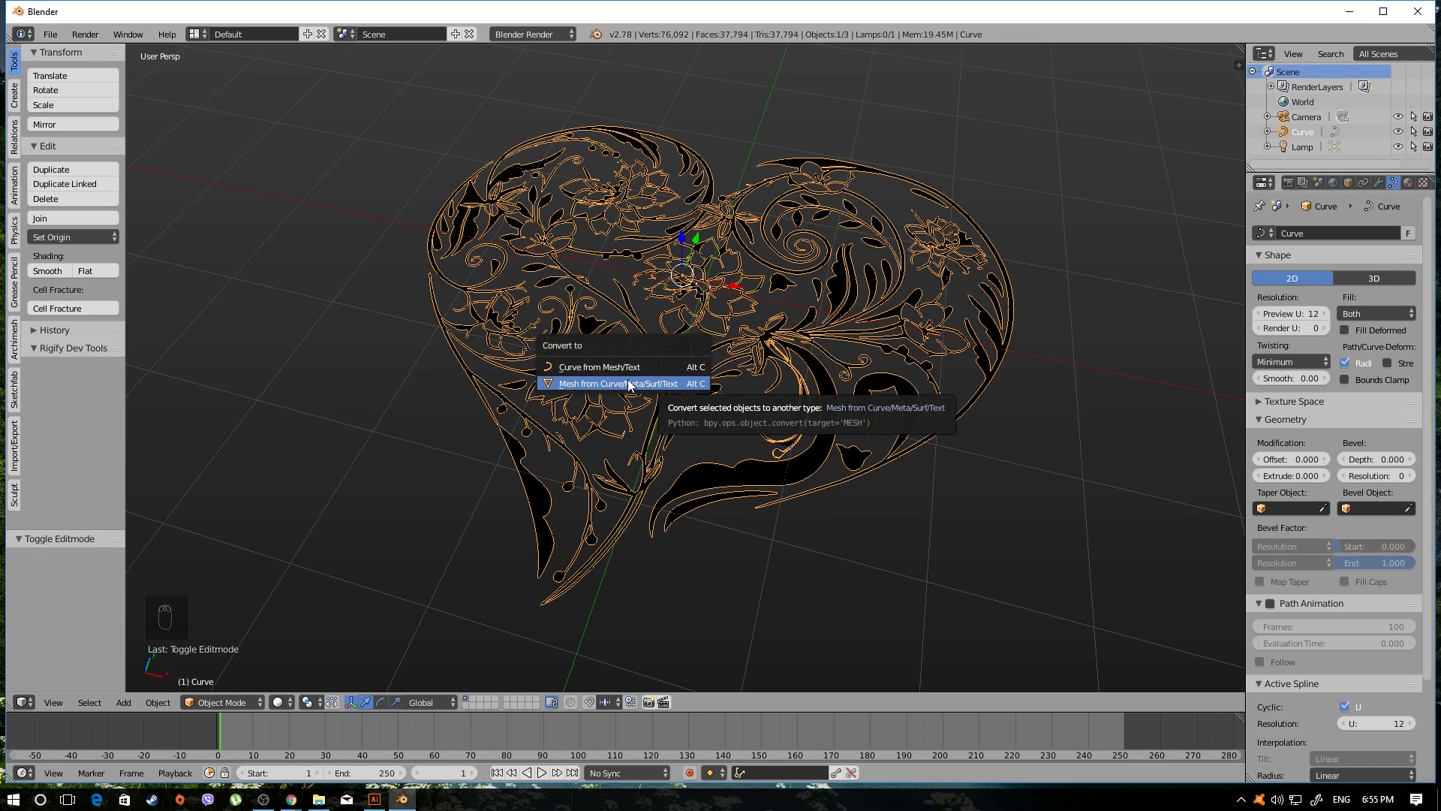
pyautogui.press('Tab')
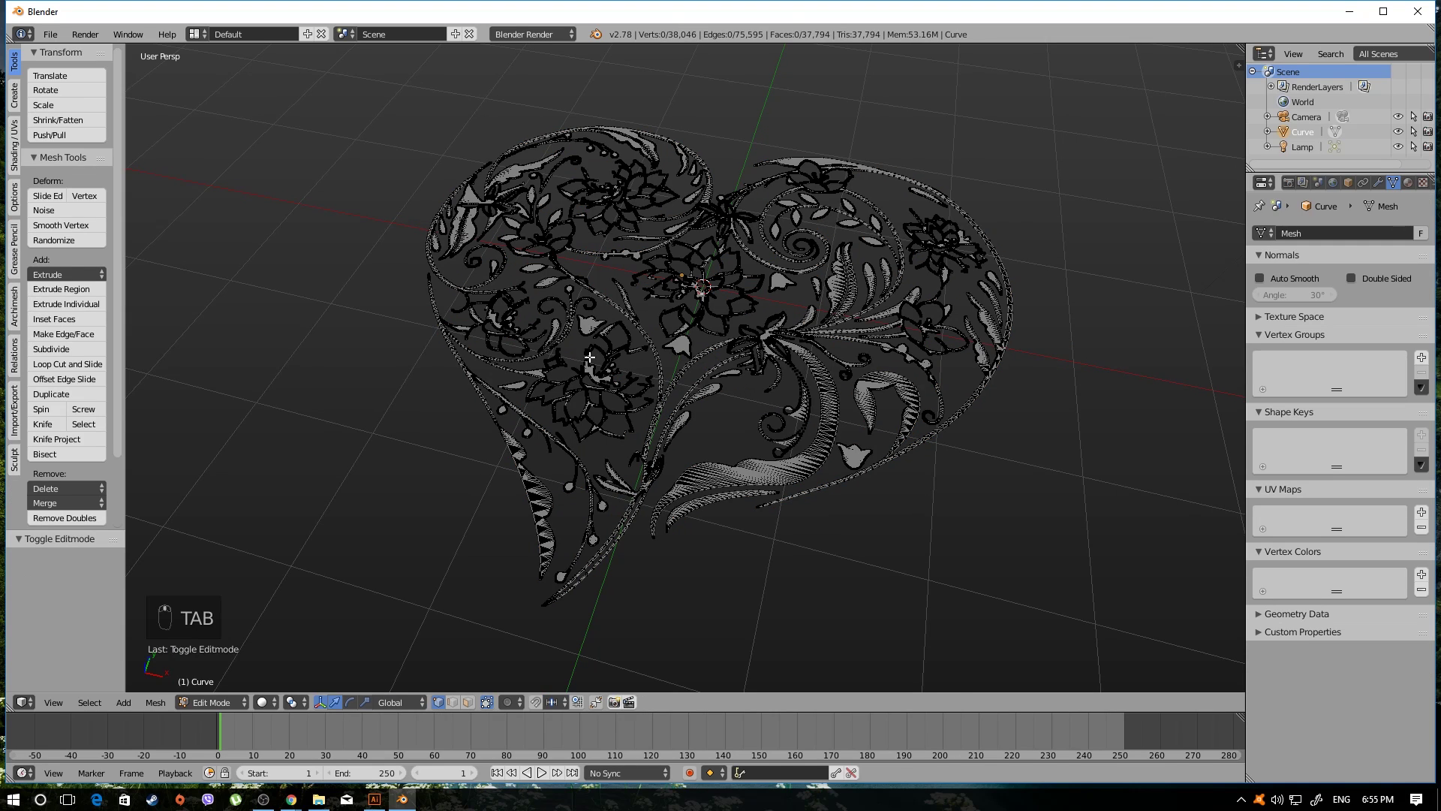
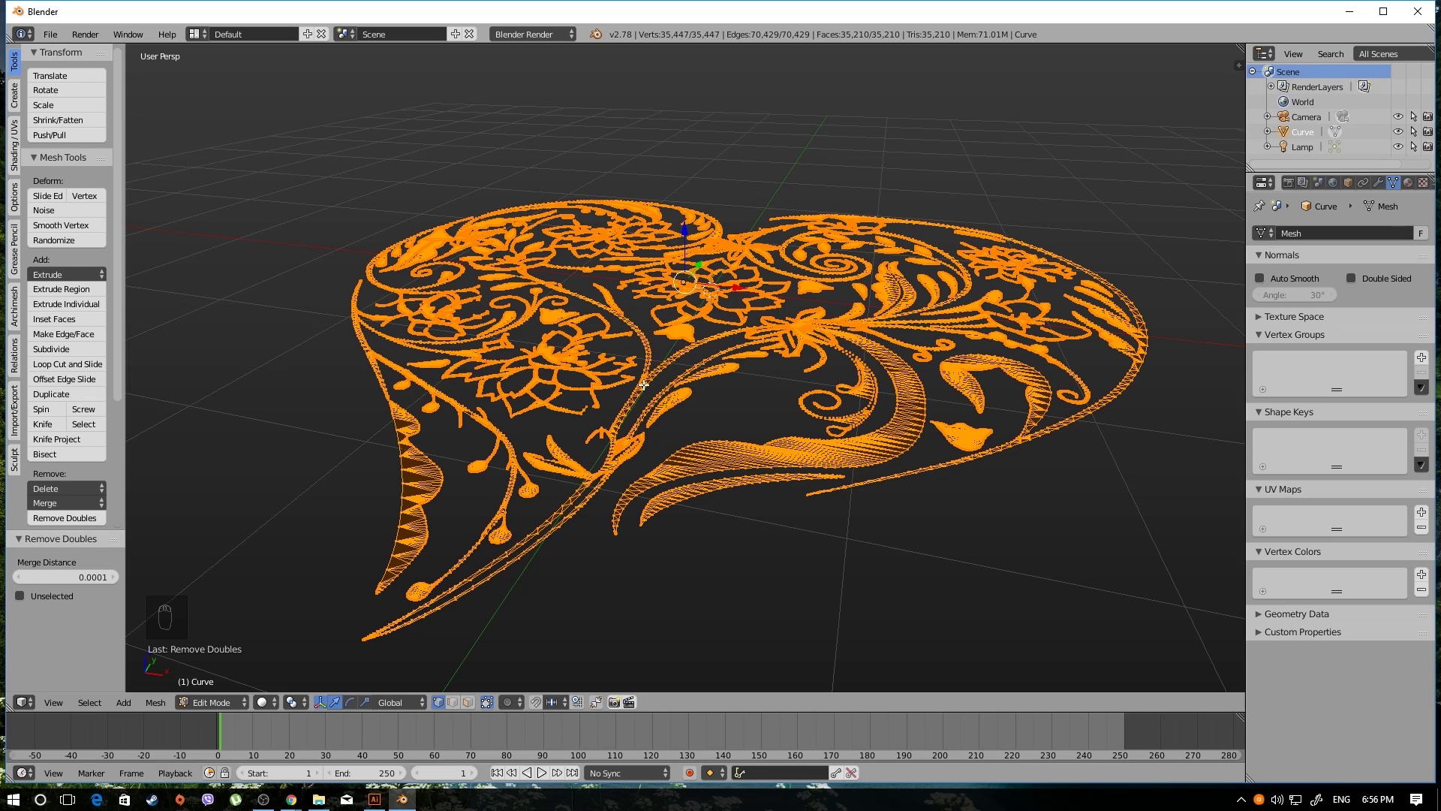
# Extrude the selected heart mesh upward along Z by about 0.153
pyautogui.press('x')
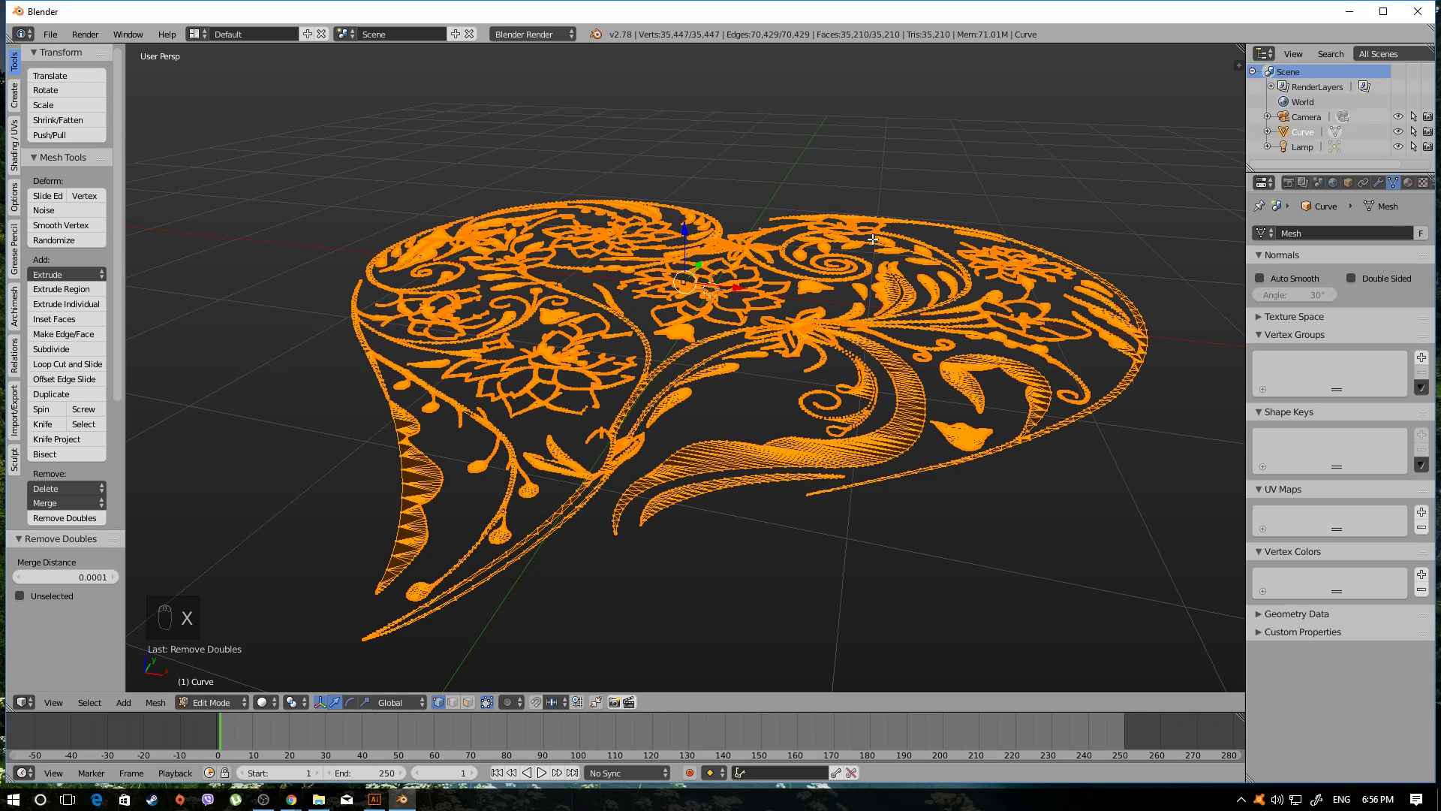
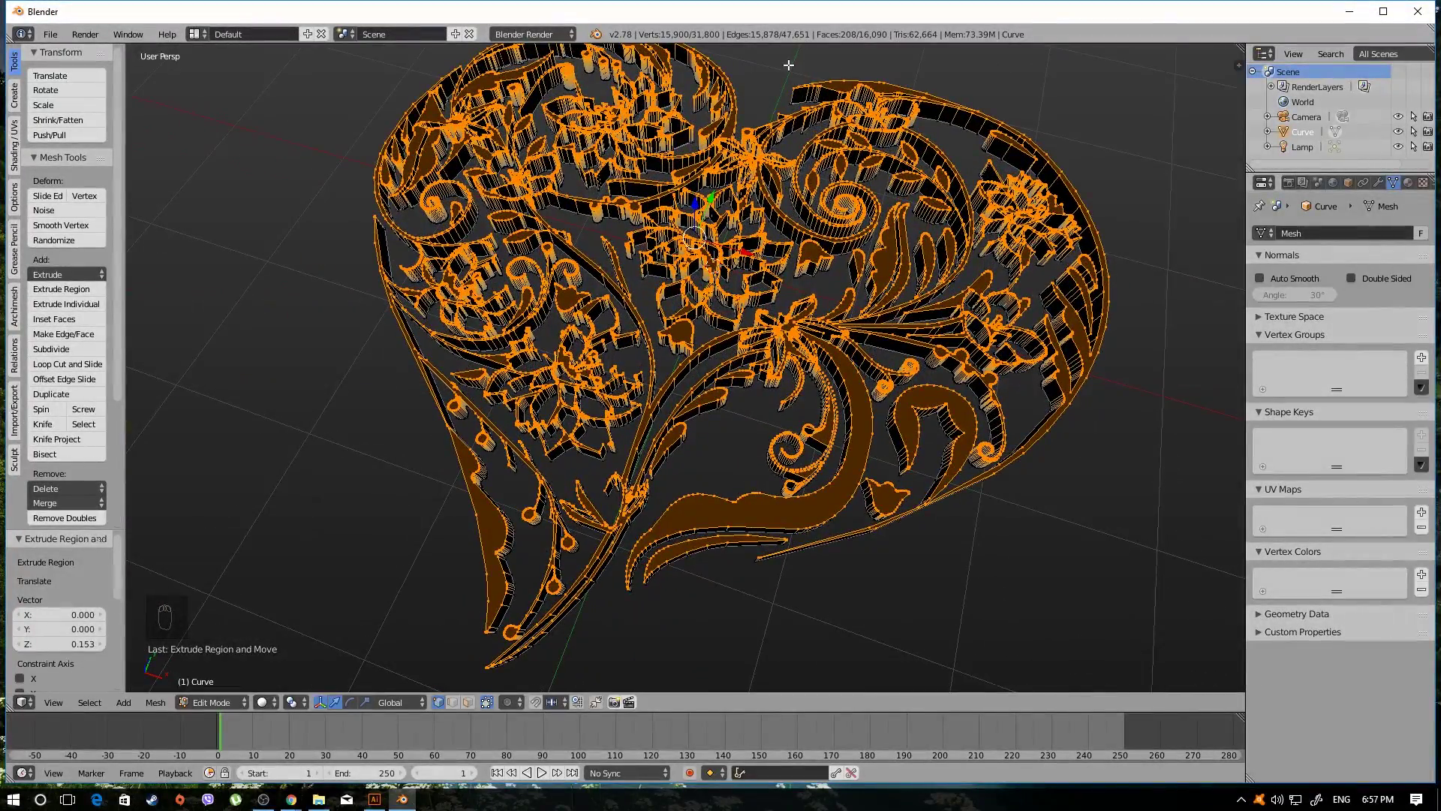
# Inspect the extruded walls in Object Mode, then re-enter Edit Mode with the whole heart mesh selected
pyautogui.press('Tab')
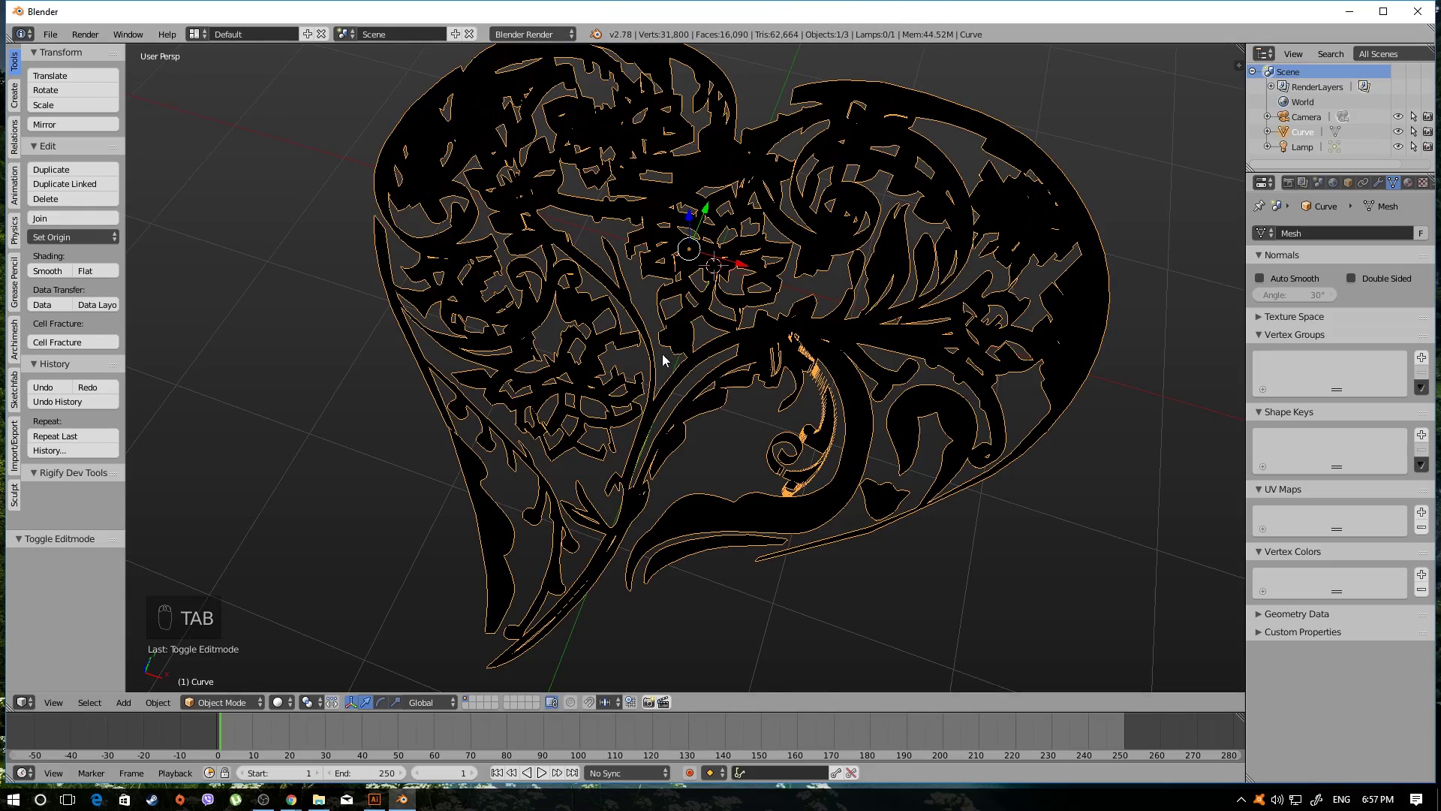
pyautogui.middleClick(794, 397)
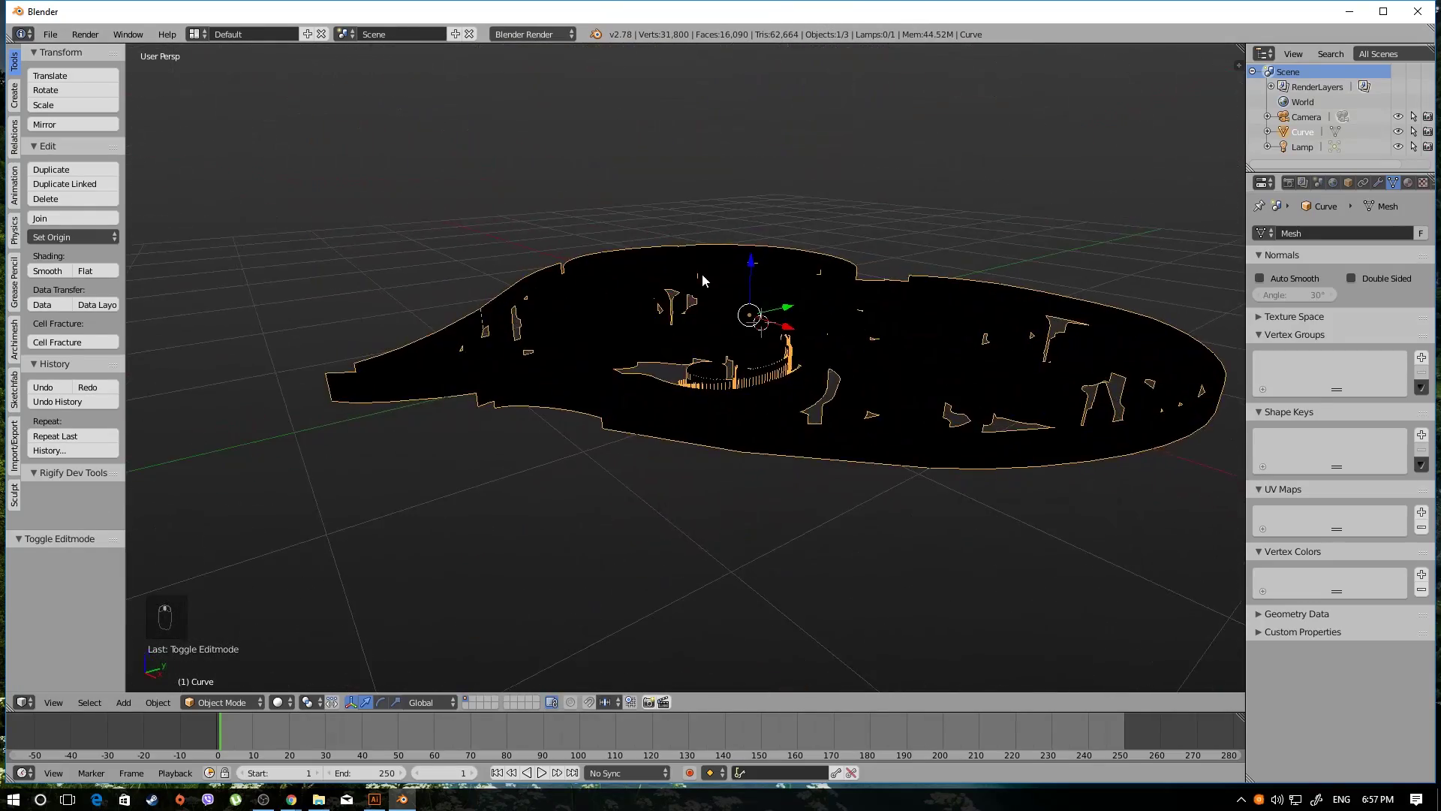
pyautogui.middleClick(675, 293)
pyautogui.moveTo(710, 349); pyautogui.dragTo(689, 379)
pyautogui.moveTo(801, 353); pyautogui.dragTo(827, 352)
pyautogui.press('Tab')
pyautogui.press('a')
pyautogui.press('a')
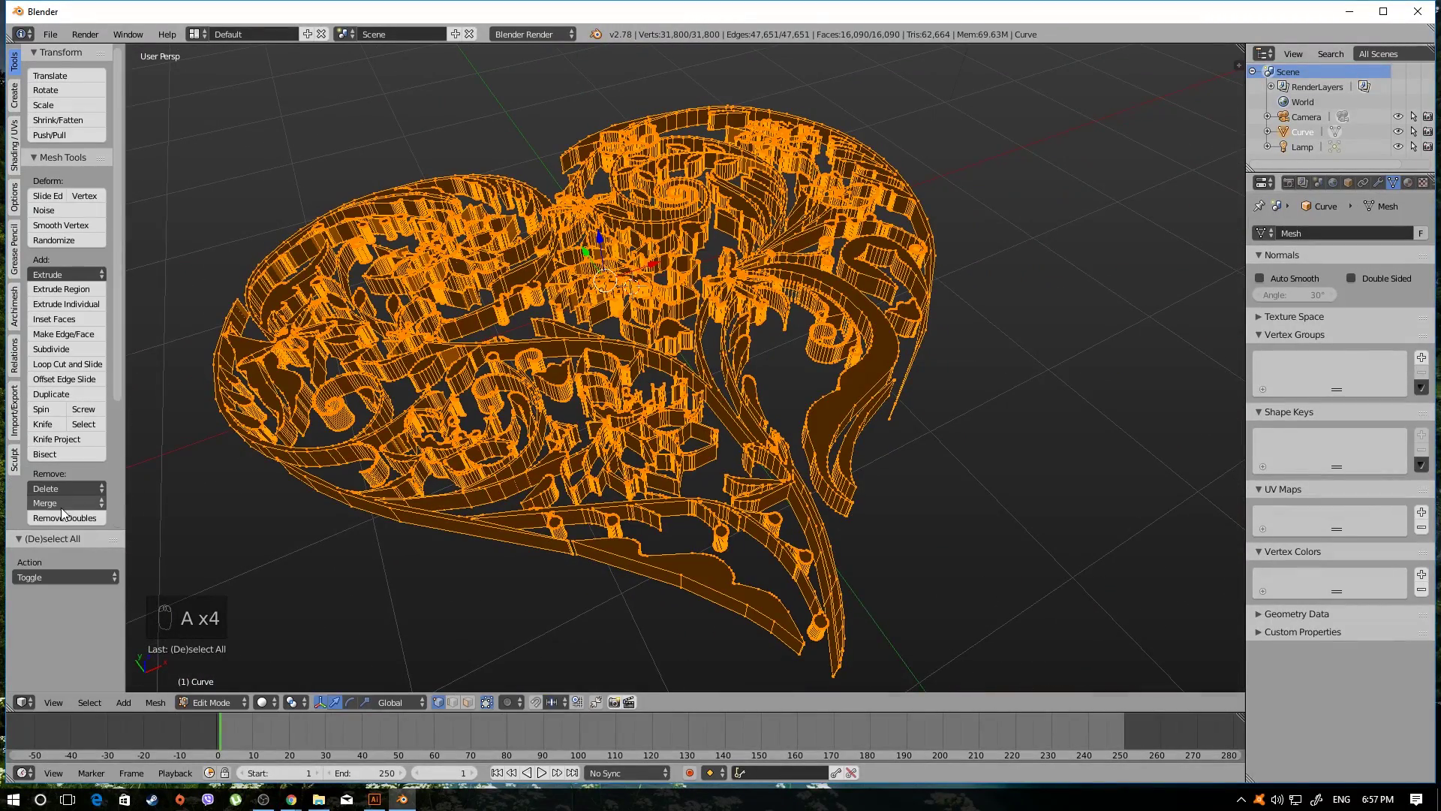